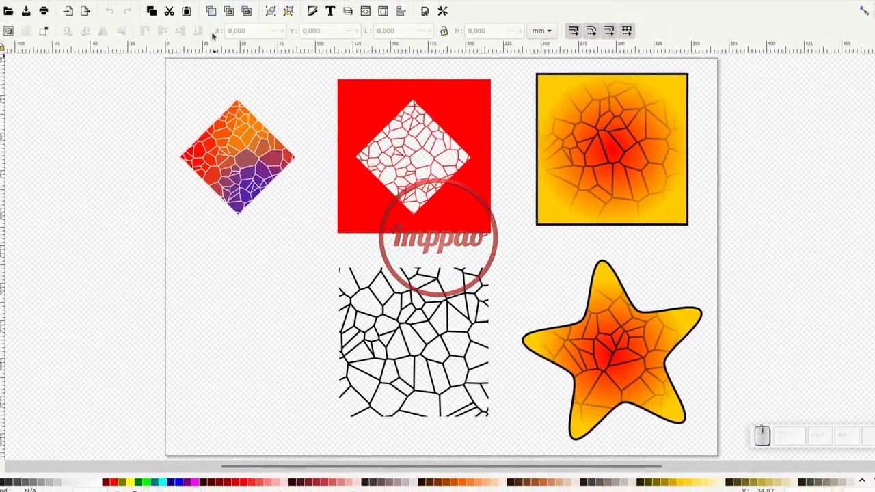
Browse the Extensions menu's path-generation entries from the finished examples document.
click(242, 4)
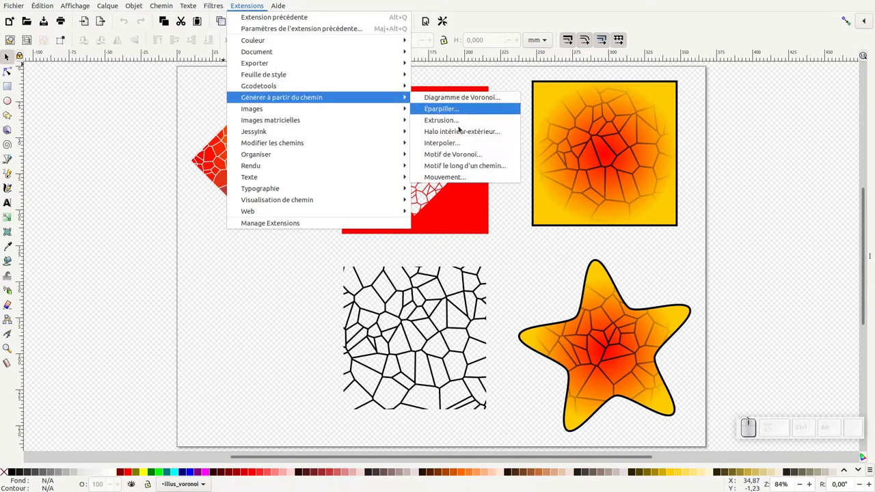
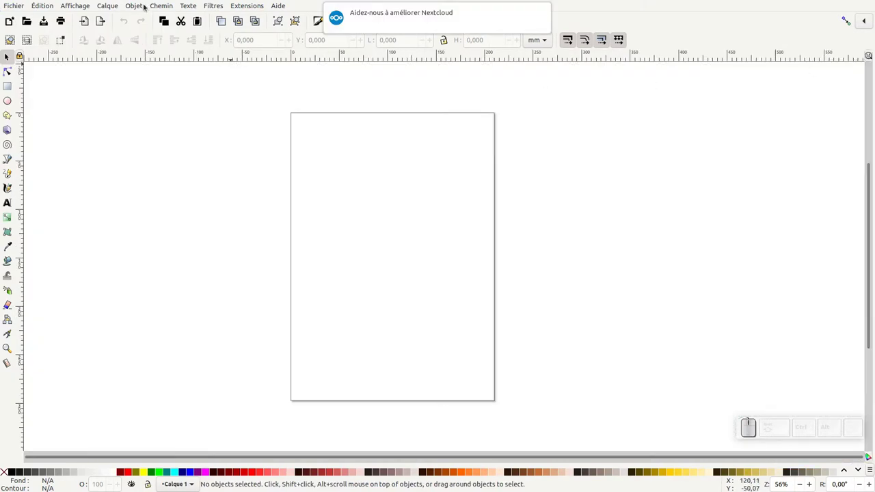
Bring up the Objet menu to show the Layers and Objects panel.
click(138, 6)
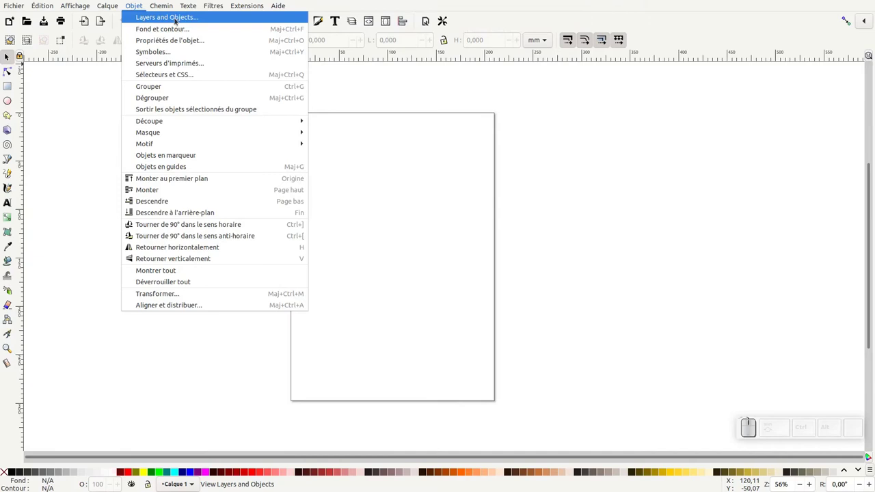
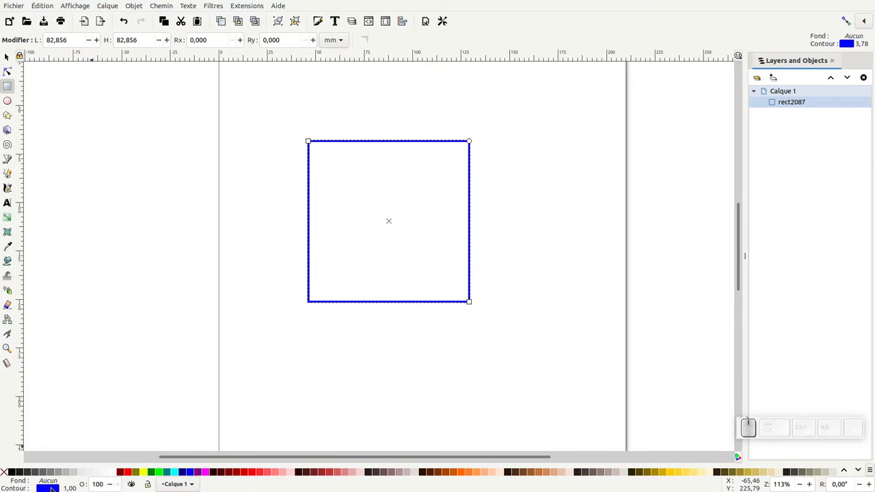
Apply the Motif de Voronoï extension to the square with live preview enabled.
click(247, 7)
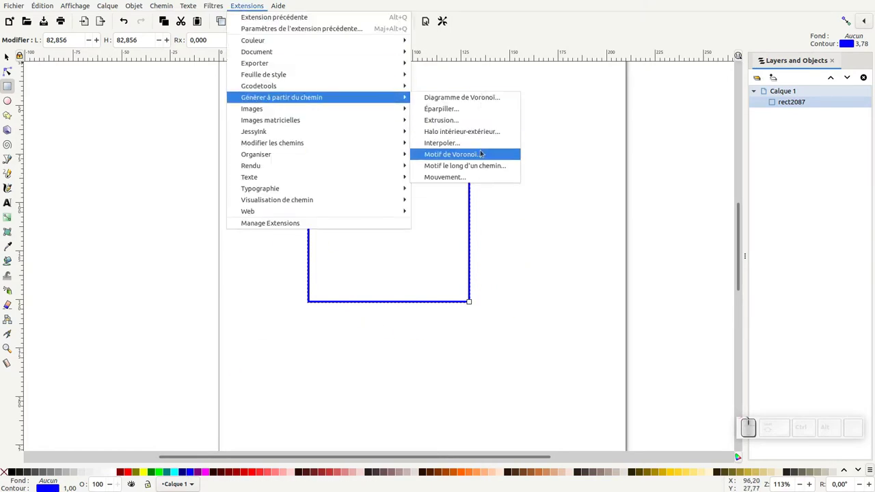
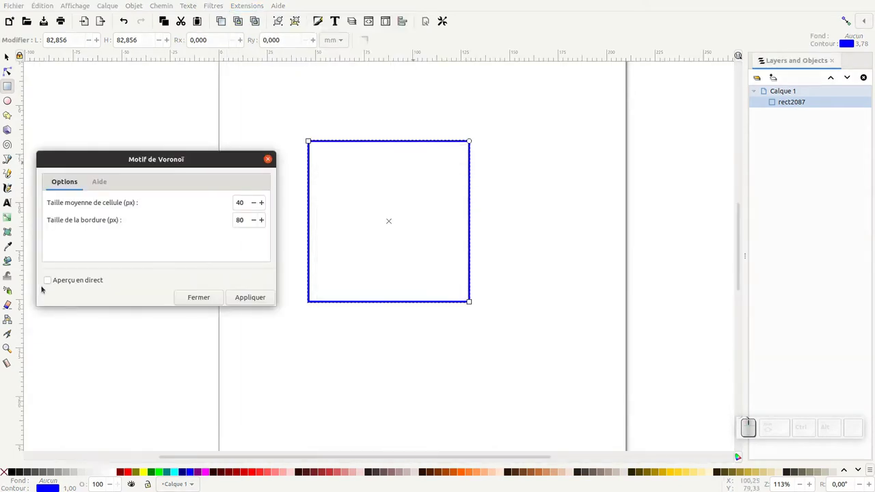
click(51, 281)
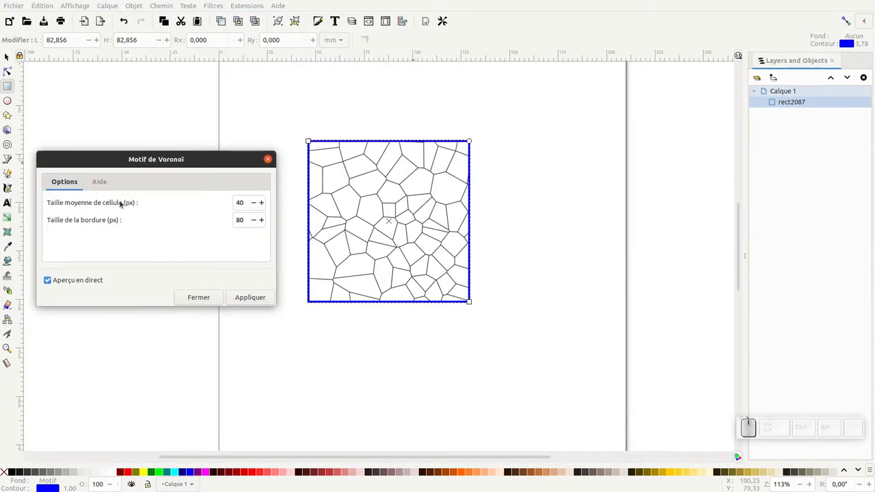
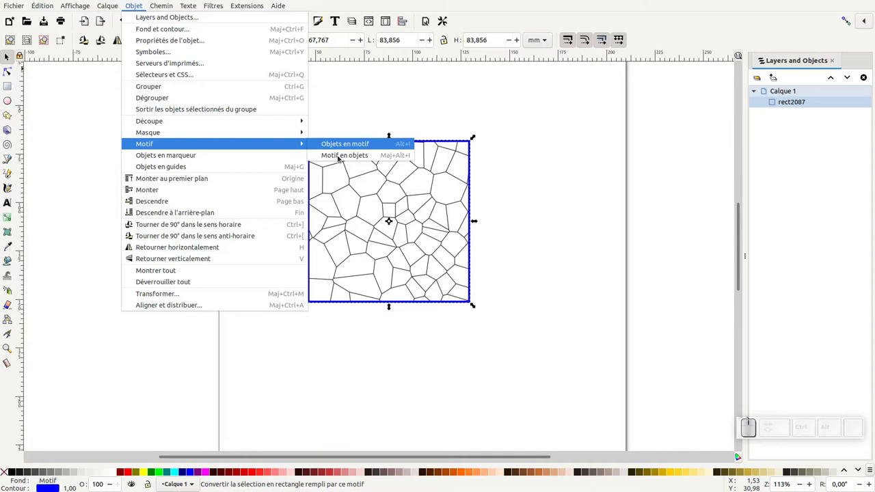
Convert the Voronoi pattern fill into real objects with Motif en objets.
click(339, 157)
click(791, 107)
key(KP_Subtract)
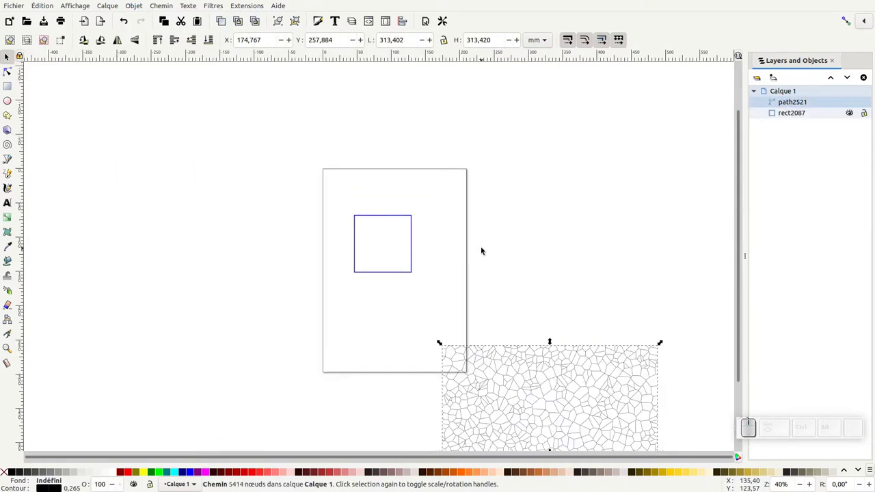
Select the generated cell path and move it to cover the blue square.
click(486, 320)
click(490, 357)
drag(493, 362, 372, 231)
click(438, 320)
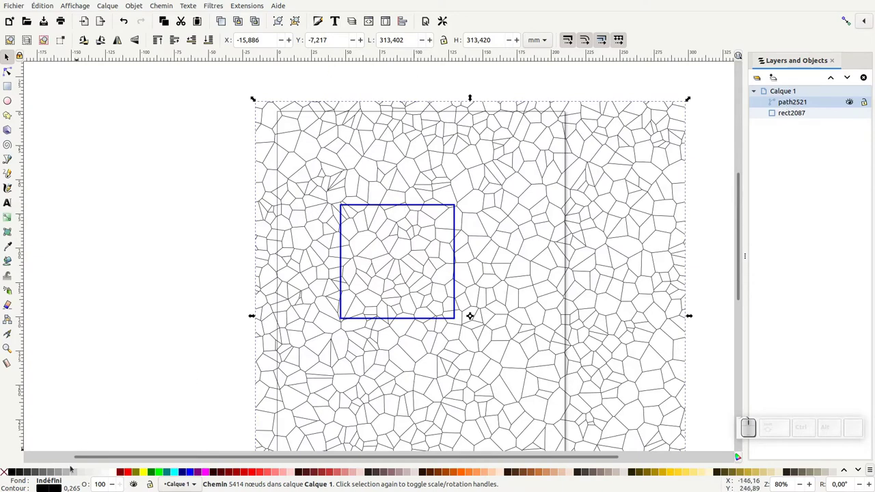
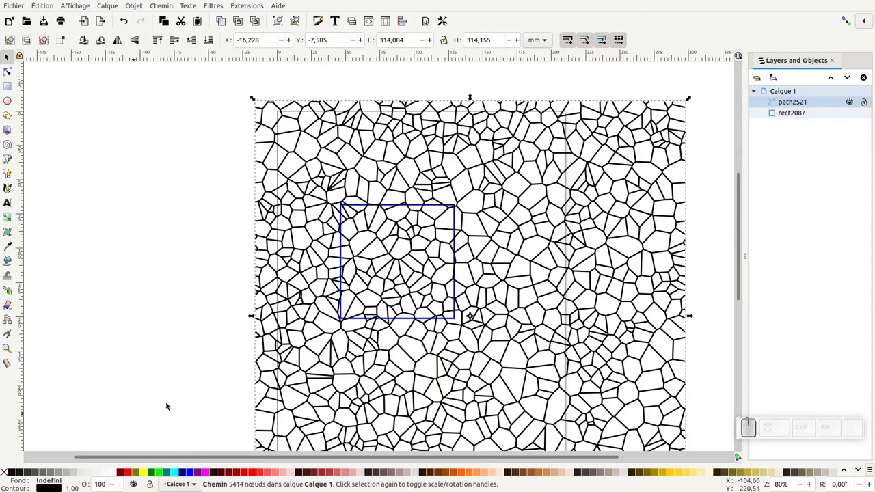
Raise the cell path's stroke width to about 1.47 mm via the status-bar field.
scroll(up, 3)
scroll(up, 3)
scroll(down, 3)
scroll(down, 3)
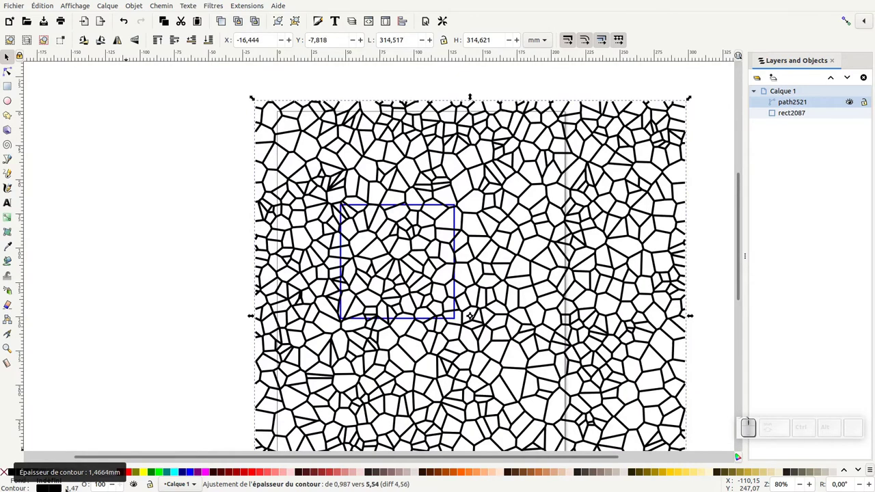
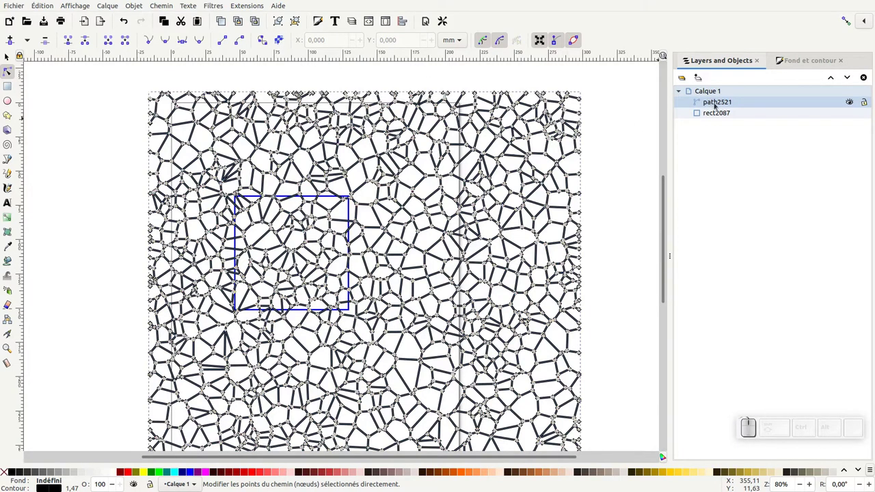
Delete path3690 from the pattern group and select the Voronoi group path2521.
click(281, 42)
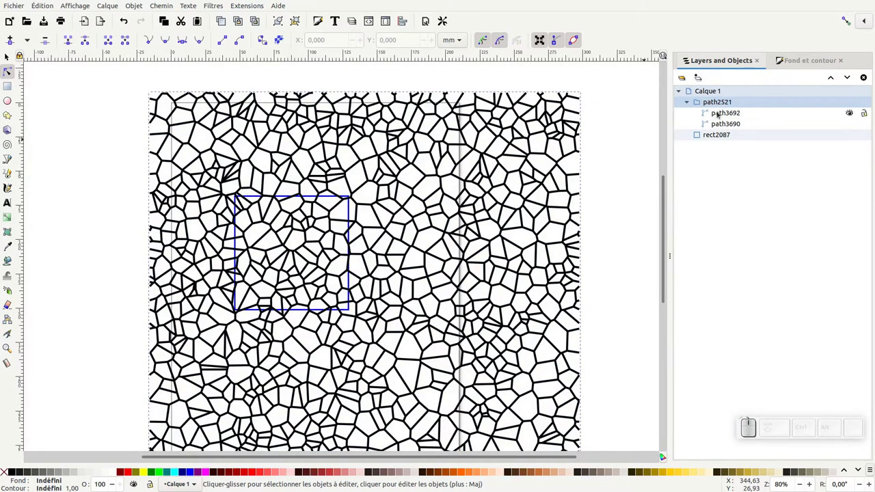
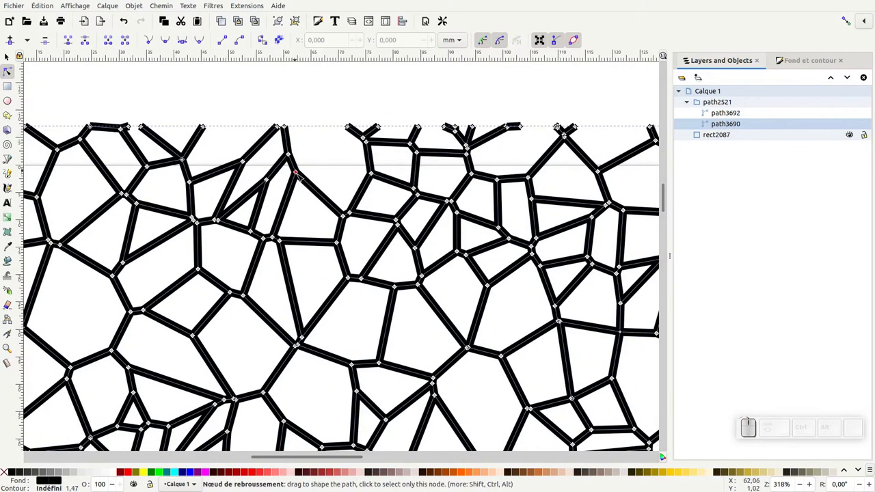
click(728, 124)
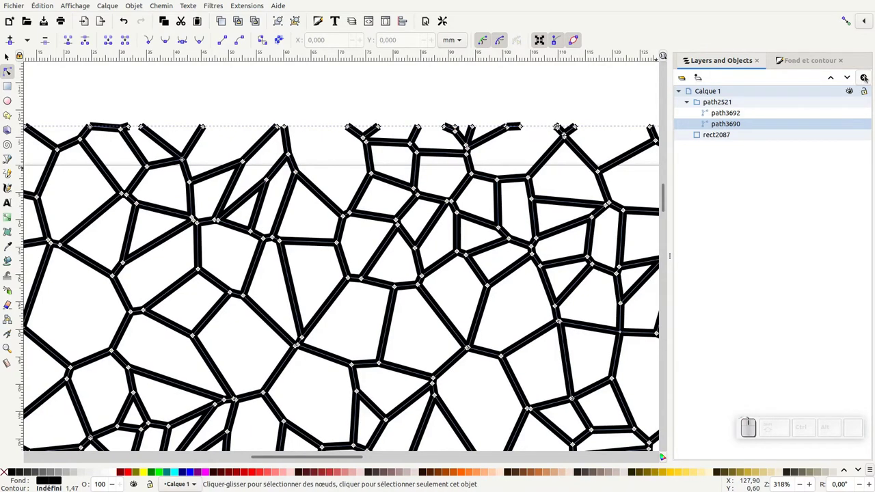
click(865, 76)
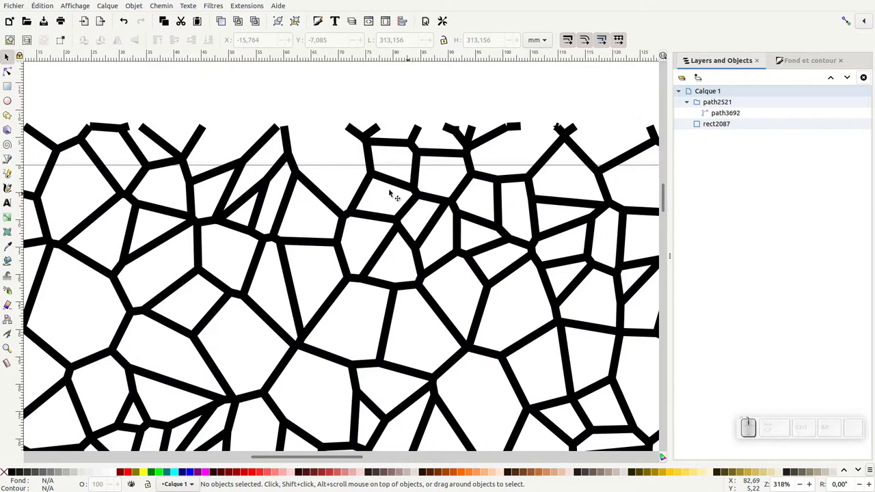
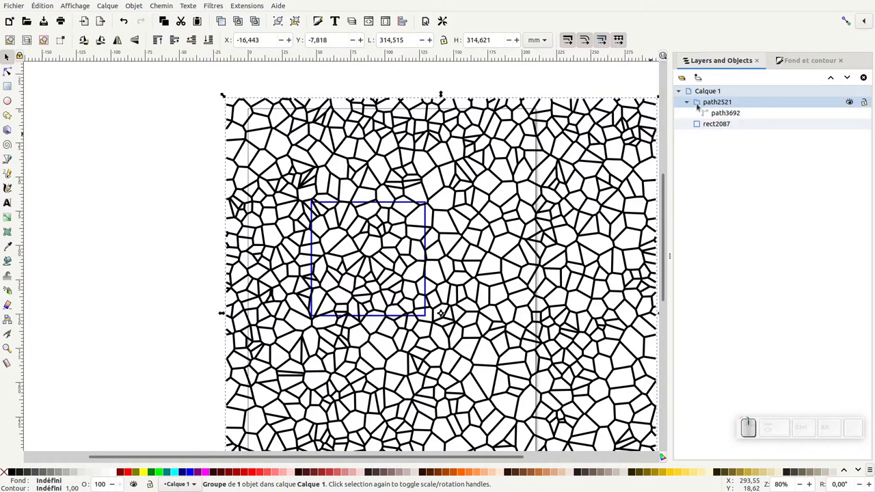
click(710, 106)
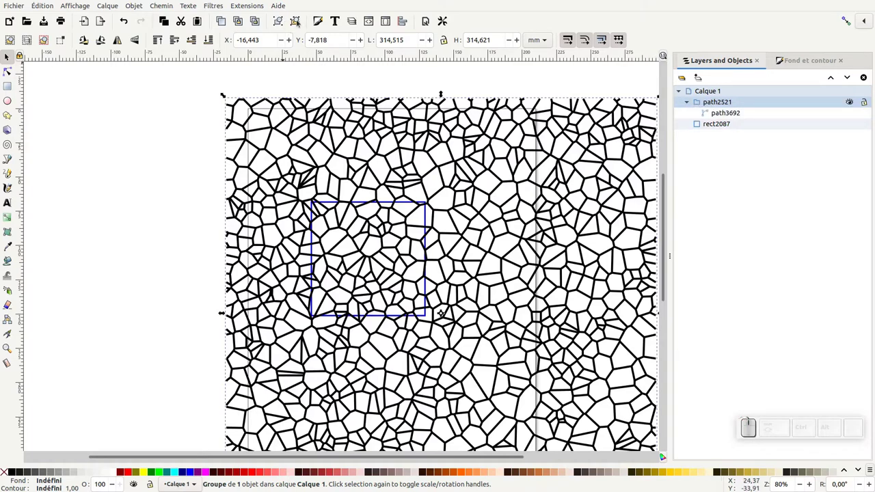
Ungroup the Voronoi pattern into a single plain cell path beside the square.
click(300, 24)
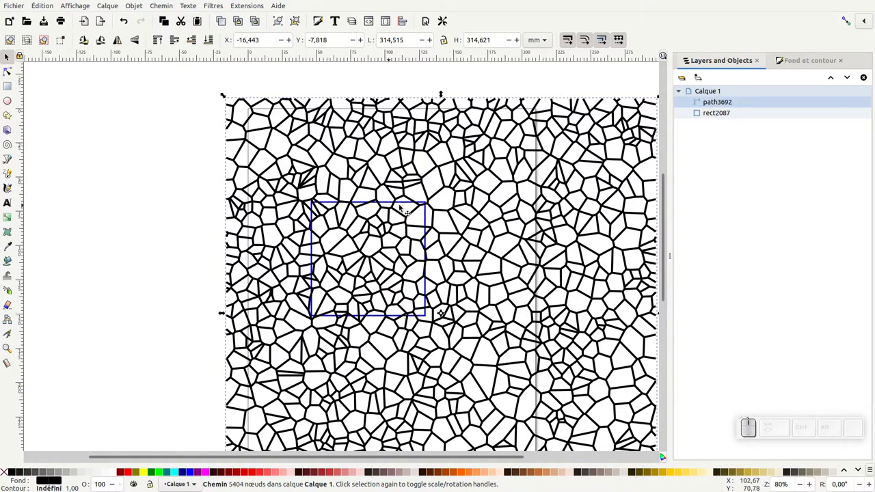
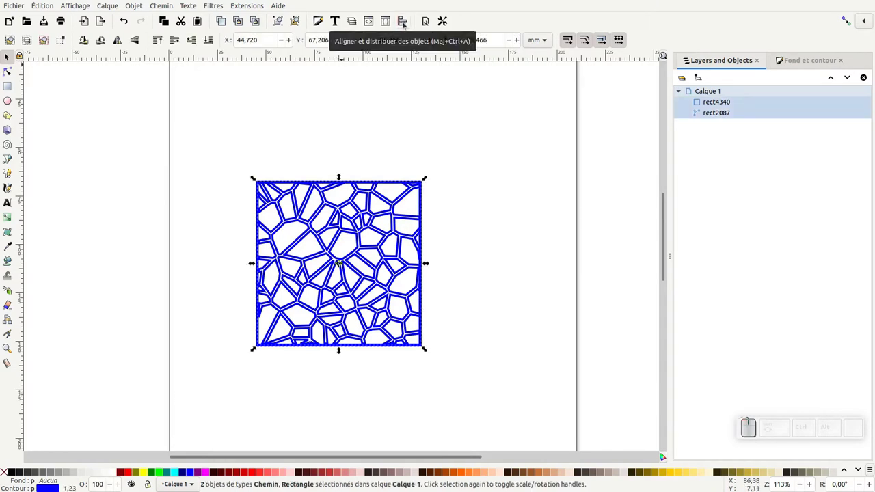
Bring up the Align and Distribute dialog for centring the star on the grid copy.
click(408, 26)
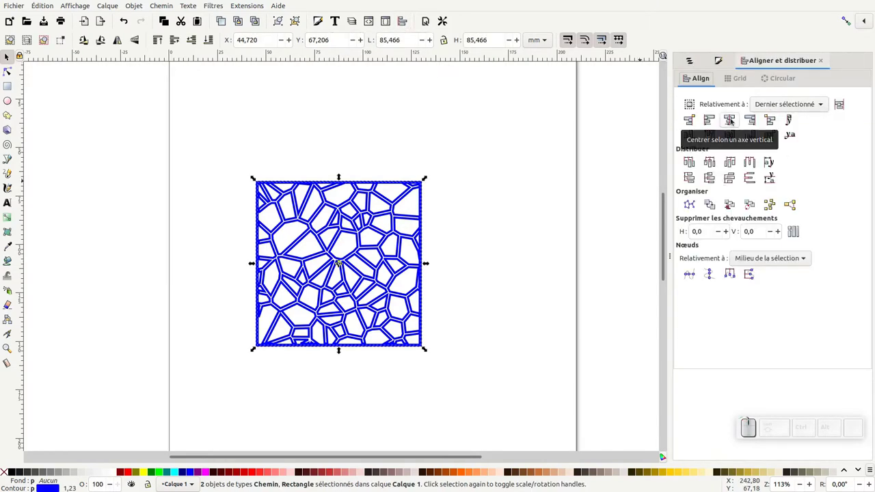
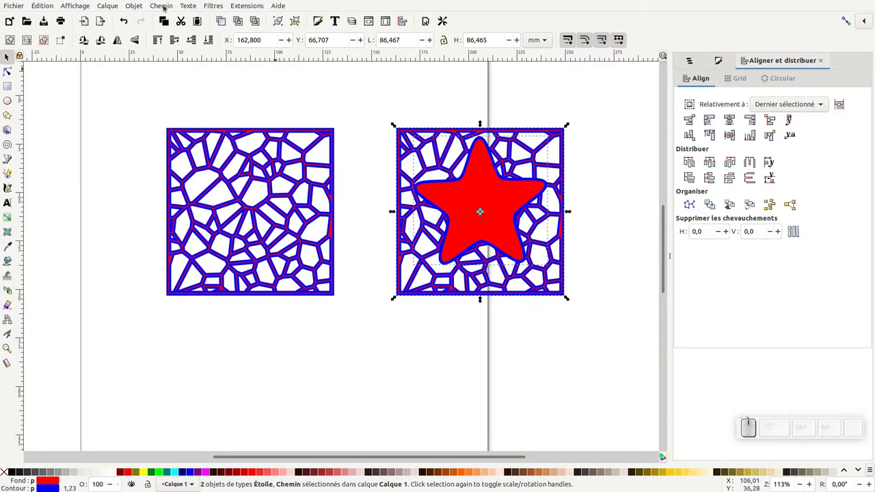
Cut the copied cell grid to the red star's shape with Path > Intersection.
click(167, 10)
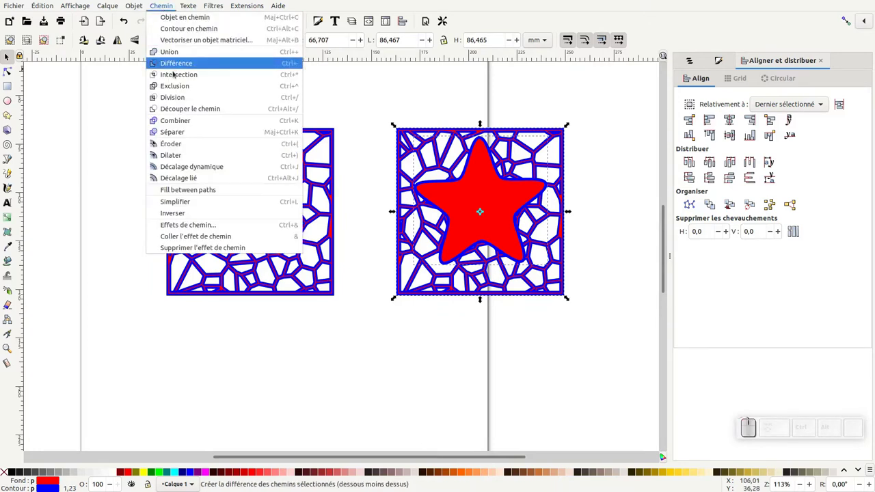
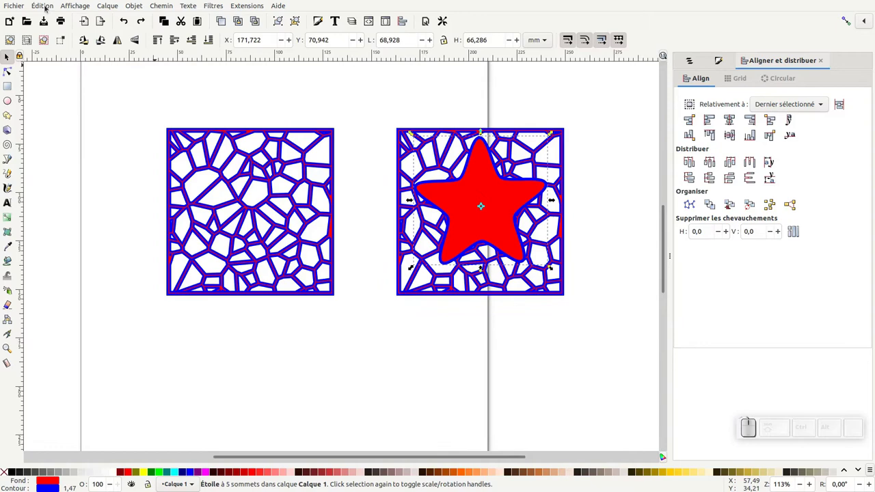
click(49, 8)
drag(52, 64, 175, 123)
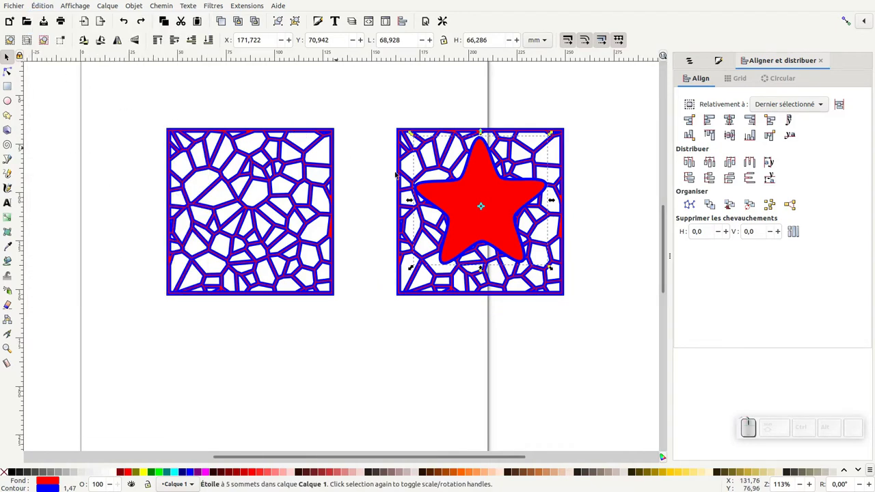
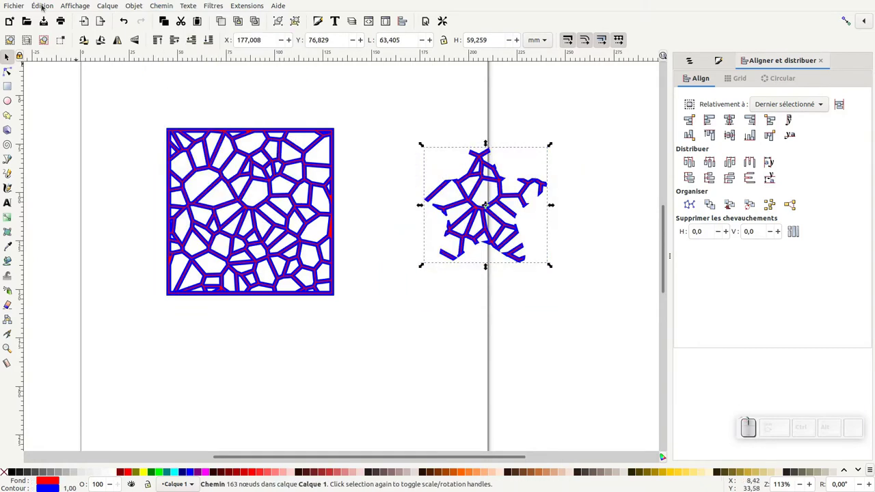
Undo the star-shaped intersection cut via Edit > Undo.
click(43, 5)
click(52, 89)
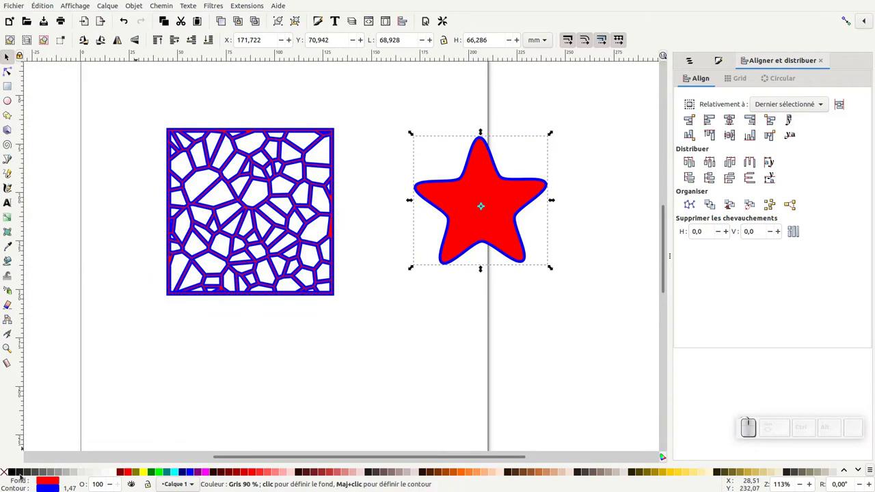
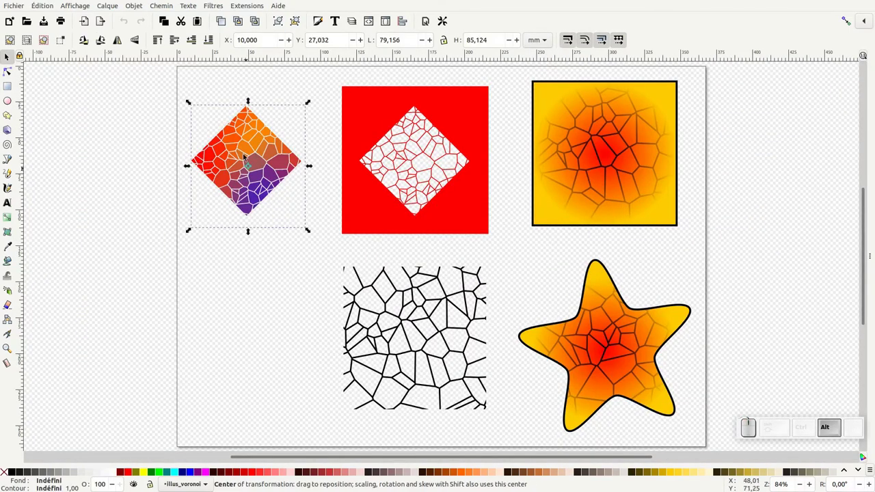
Return to the working Voronoi document with Alt+Tab and zoom out to the whole page.
key(alt+Tab)
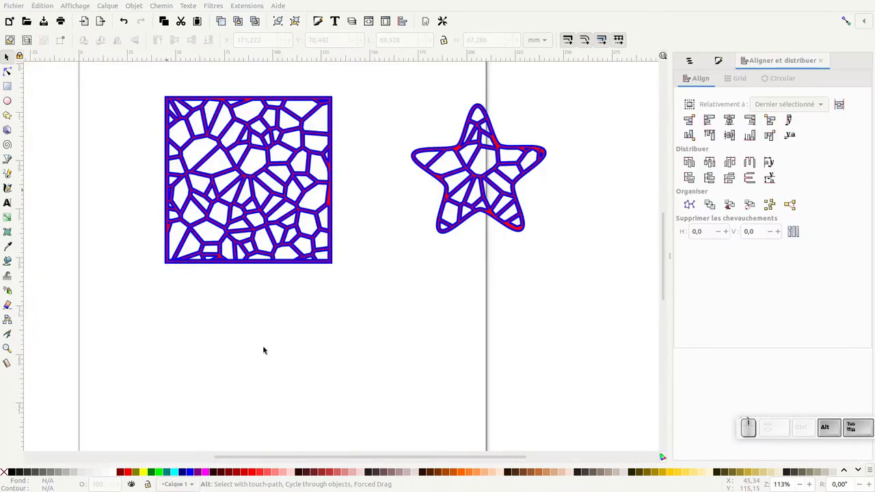
key(KP_Subtract)
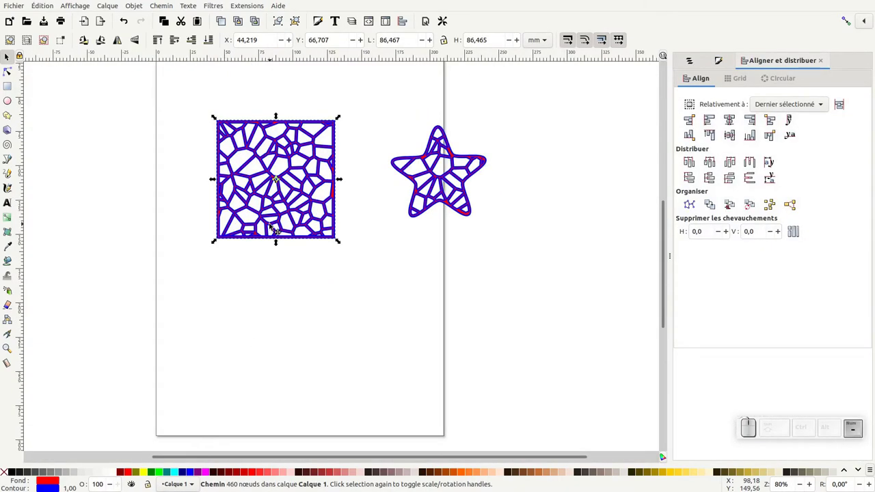
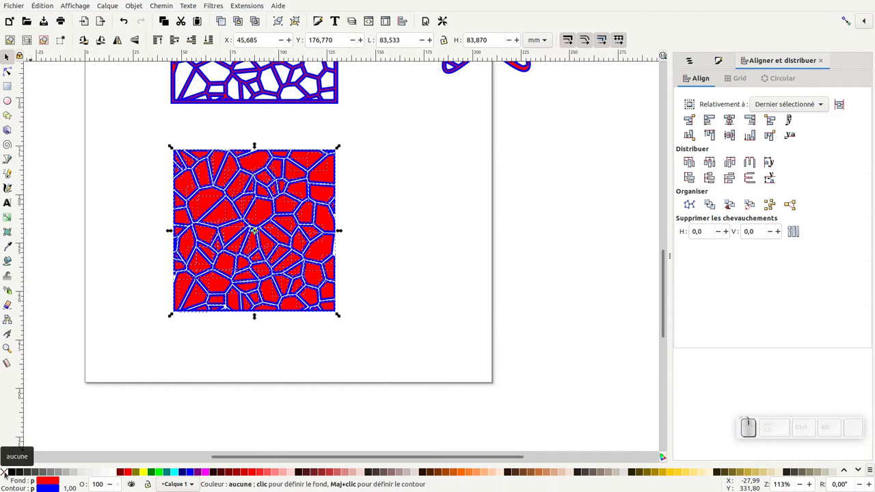
Strip the blue stroke from the red cells and arm the Tweak tool's colour-paint mode.
click(9, 476)
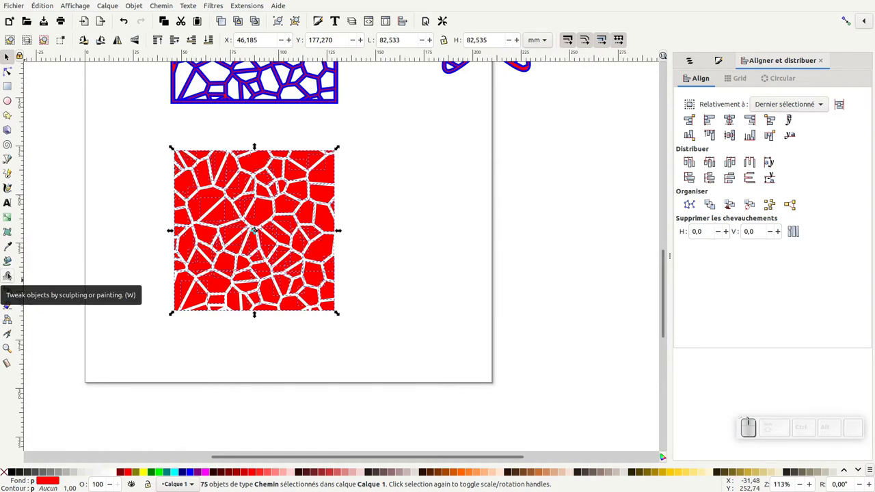
click(9, 275)
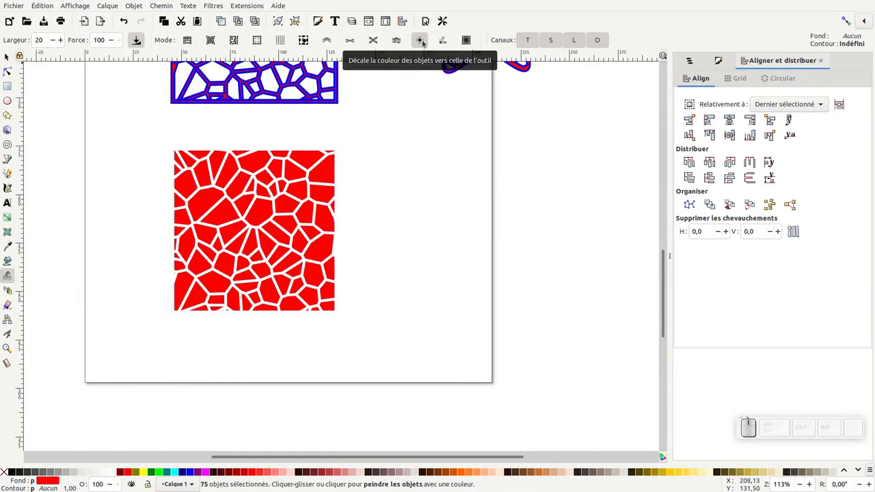
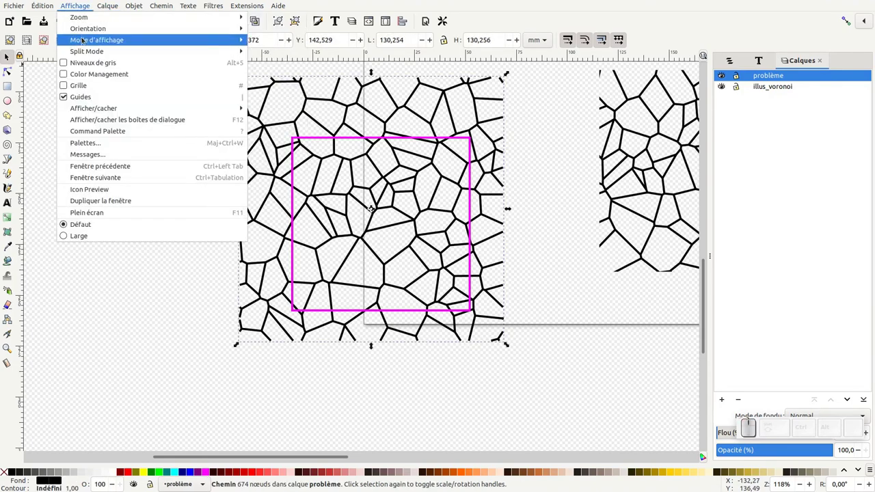
Display the problème pattern in Outline mode, zoomed on a cell edge, with the 674-node path's nodes shown.
click(6, 54)
click(6, 54)
click(6, 54)
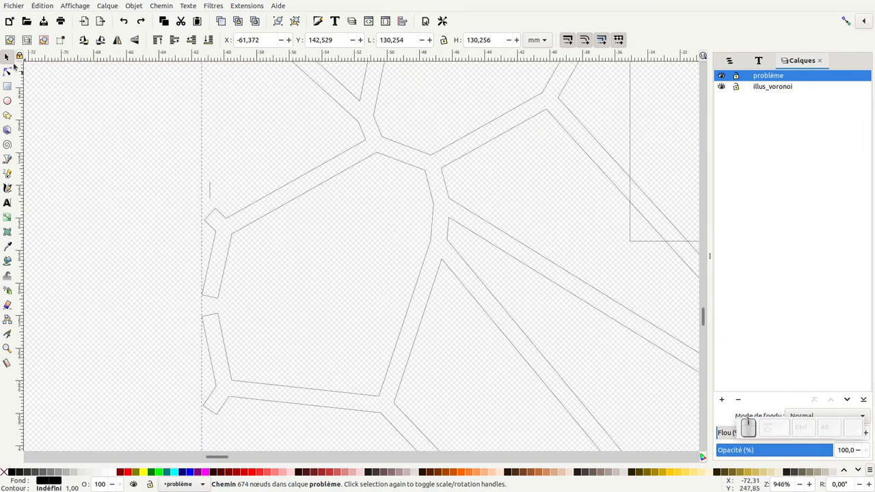